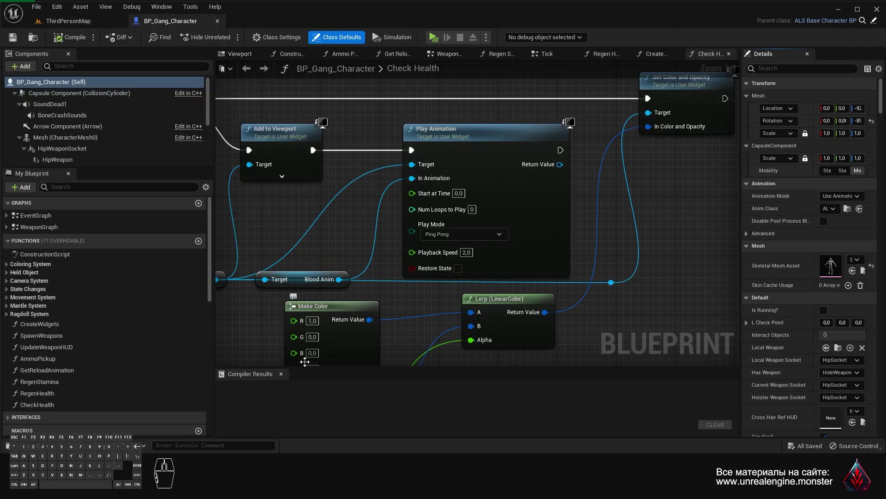
- Switch to the Event Graph and box-select the H-key block: SET Health, Add and Update Health System
drag(366, 274, 427, 252)
middle_click(67, 251)
click(30, 220)
drag(559, 264, 415, 362)
drag(406, 277, 403, 266)
drag(404, 266, 432, 265)
middle_click(433, 265)
drag(436, 259, 435, 270)
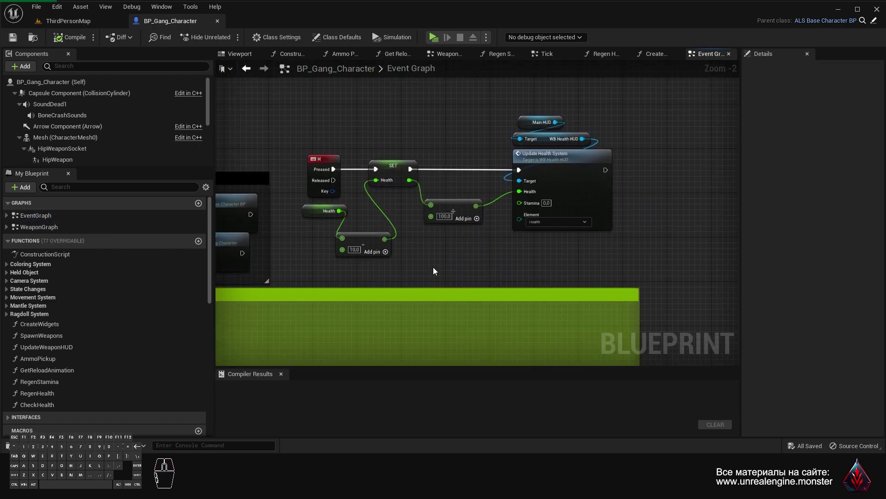
middle_click(434, 268)
drag(434, 268, 441, 272)
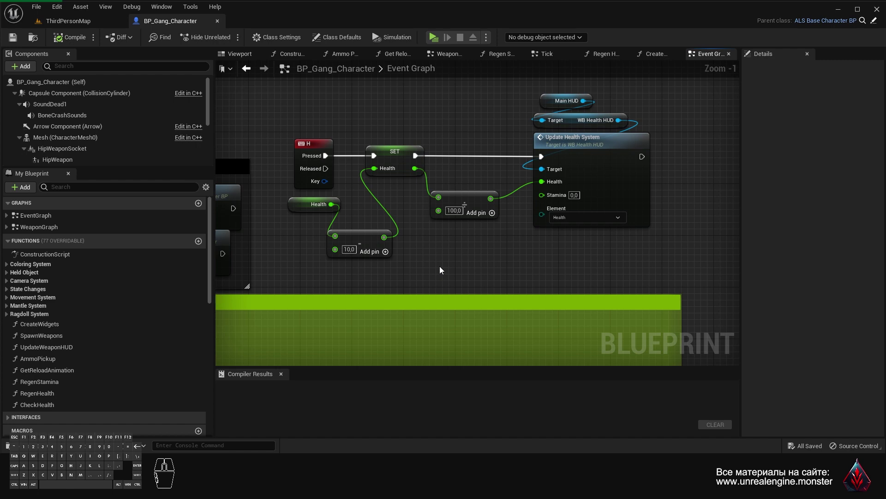
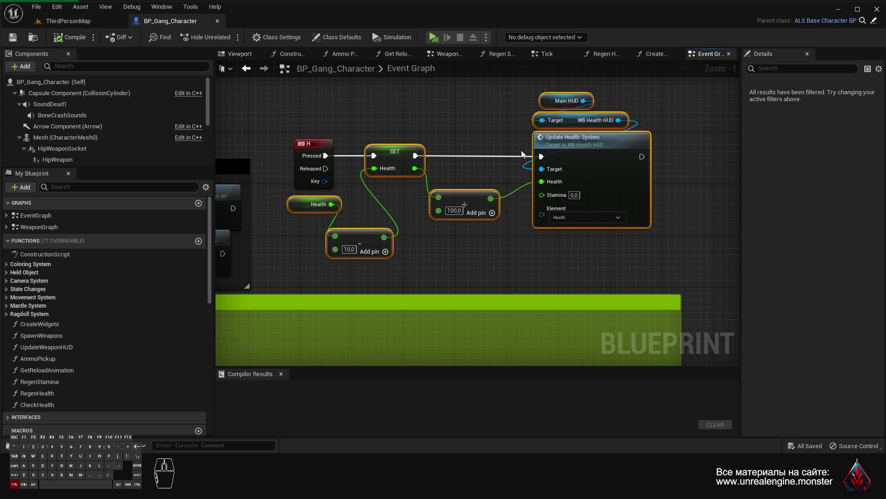
- Paste a duplicate of the health block and swap its Add for a Subtract feeding SET Health
key(ctrl+c)
drag(437, 148, 471, 275)
drag(443, 241, 428, 208)
right_click(426, 197)
click(442, 129)
click(403, 130)
click(473, 257)
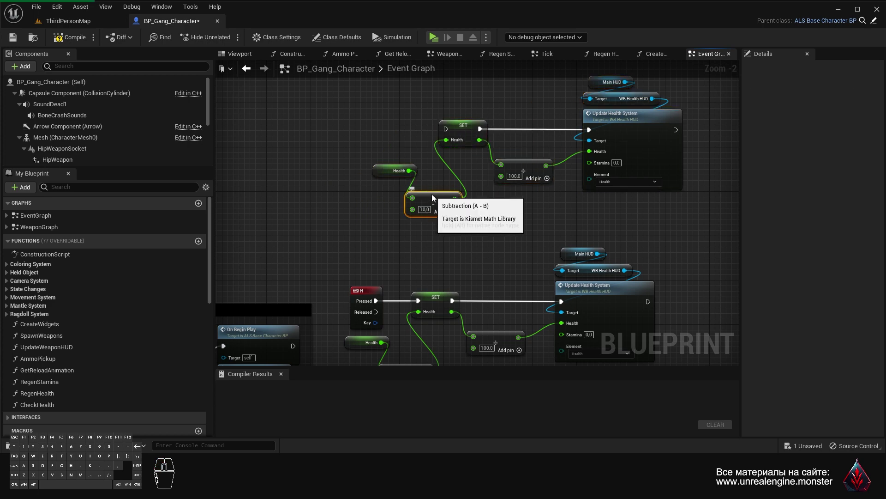
drag(410, 174, 415, 219)
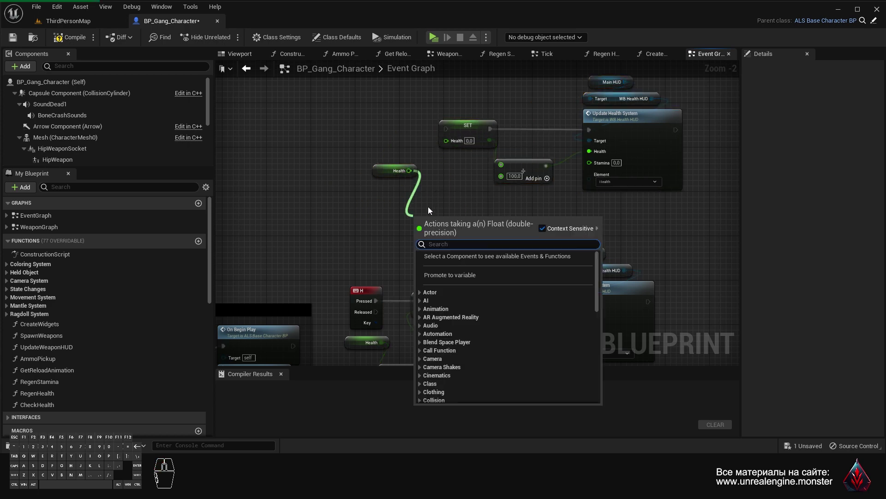
key(shift+=)
key(Return)
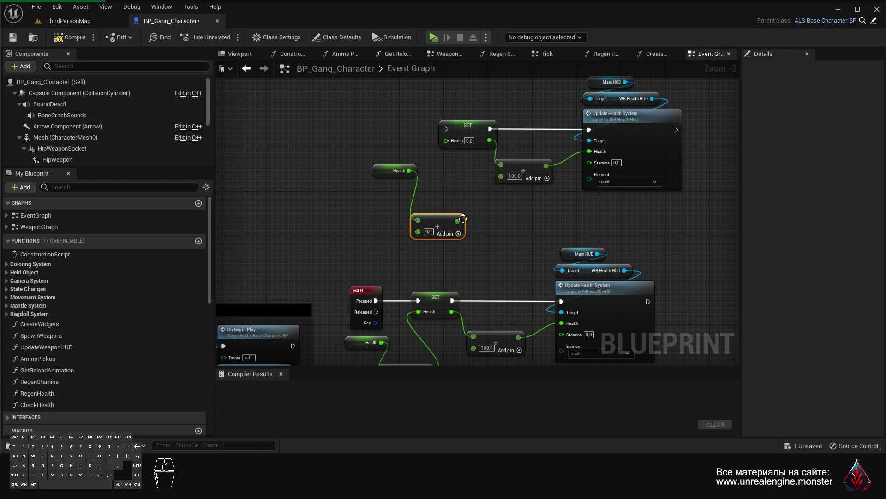
drag(461, 225, 454, 139)
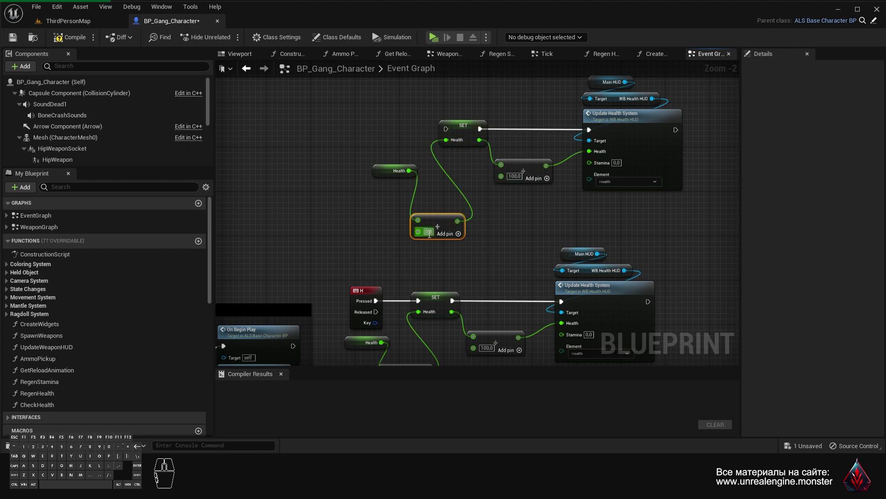
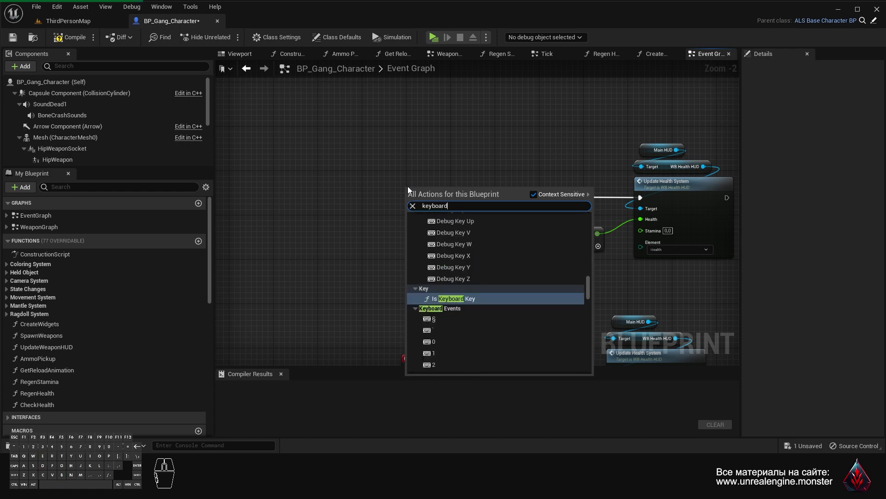
- Drive the block from a new keyboard key event subtracting 10, compile, and switch to ThirdPersonMap
key(space)
key(0)
click(431, 291)
drag(429, 198, 498, 199)
click(71, 42)
click(13, 40)
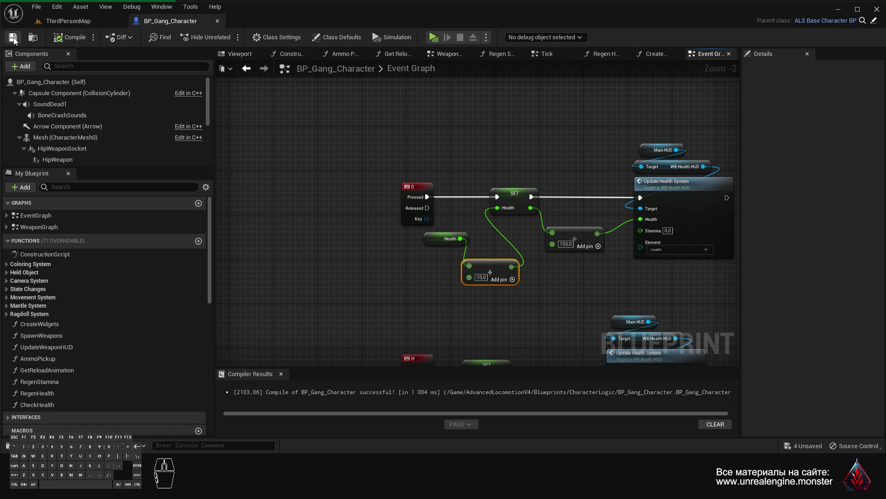
drag(325, 293, 344, 297)
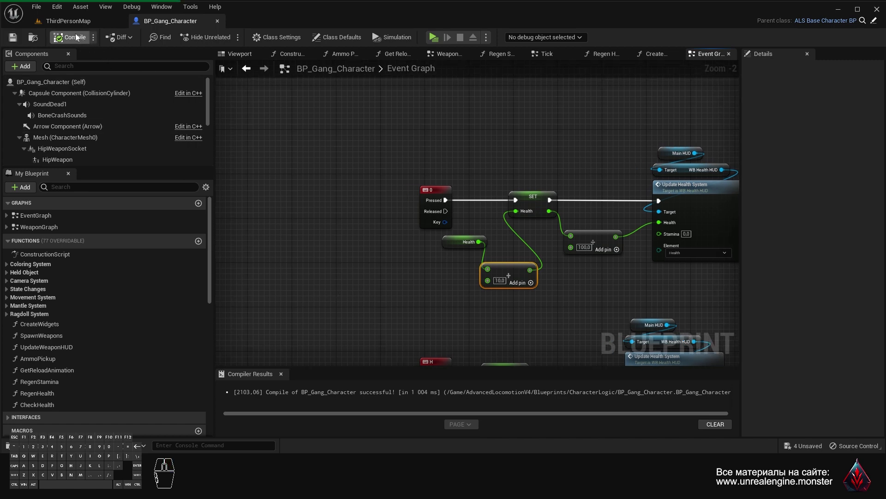
click(74, 23)
click(210, 38)
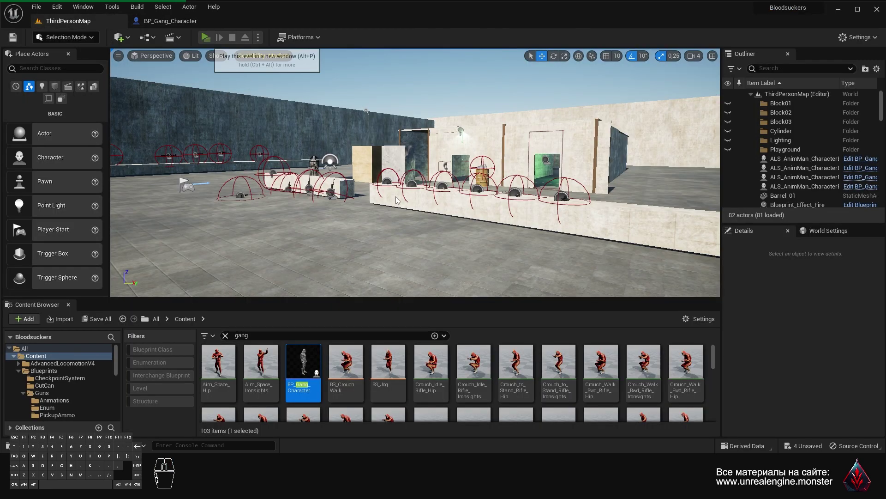
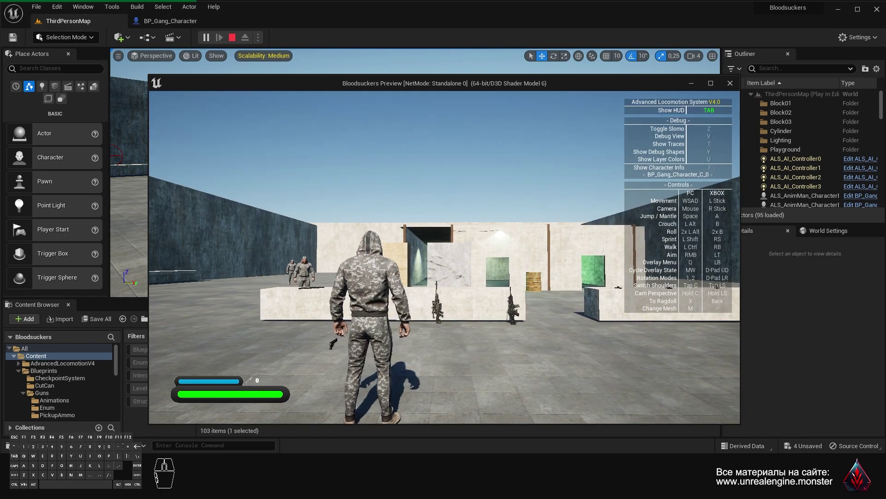
- Play the level, tap the heal and damage keys to watch the health bar change, then return to BP_Gang_Character
key(h)
key(h)
key(h)
key(h)
key(h)
key(h)
key(h)
key(0)
key(0)
key(0)
key(0)
key(Escape)
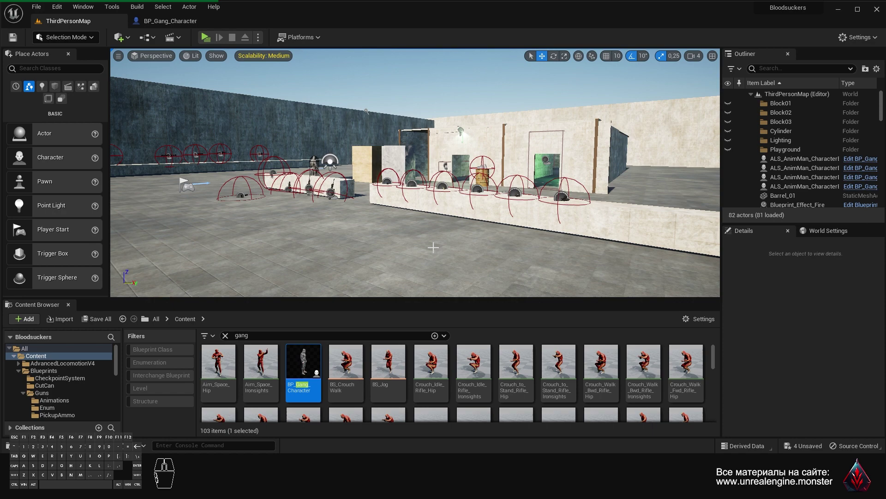
click(164, 24)
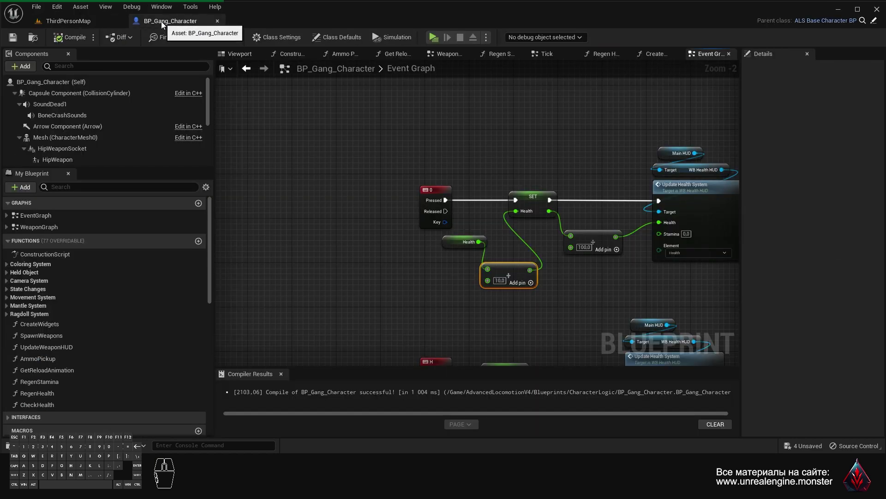
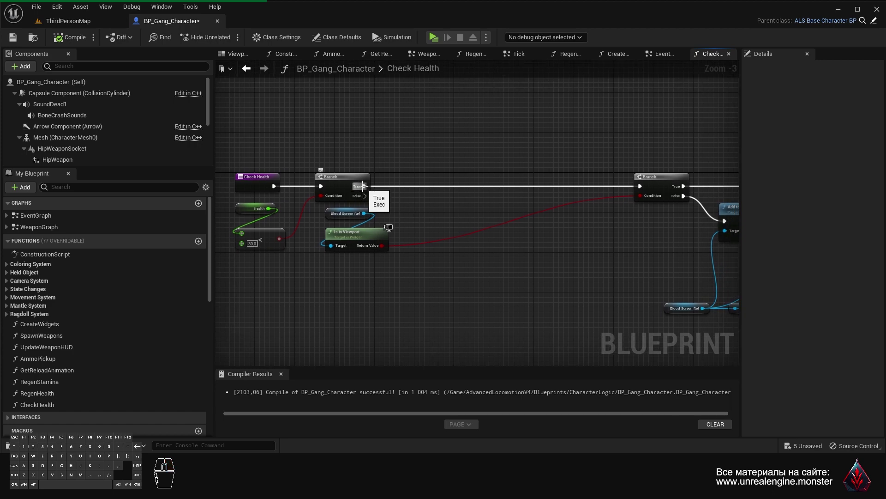
- Add a Branch on the first Branch's True output and line it up between the existing branches
drag(365, 189, 439, 187)
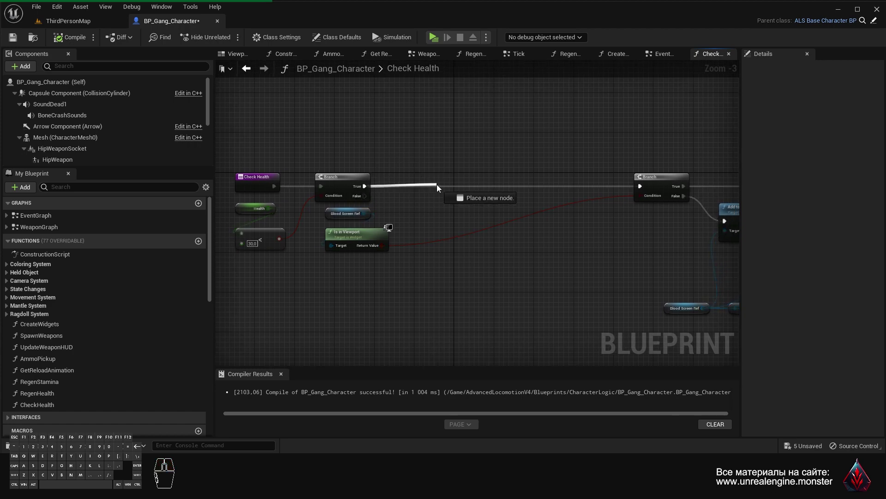
key(b)
key(Return)
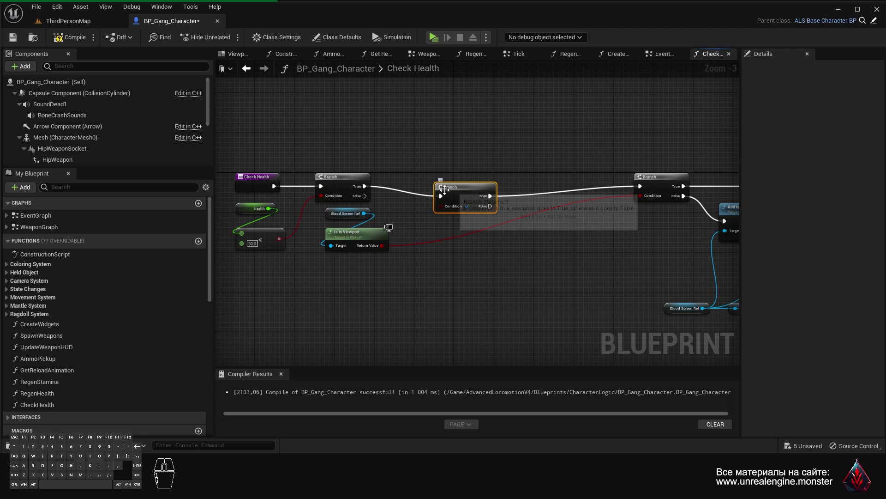
drag(465, 197, 449, 186)
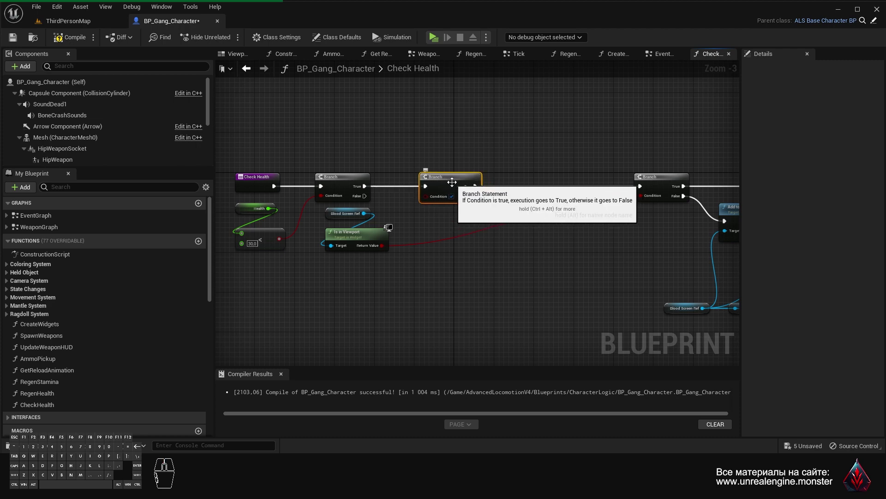
drag(507, 178, 497, 220)
middle_click(457, 203)
drag(469, 188, 413, 193)
drag(380, 235, 366, 235)
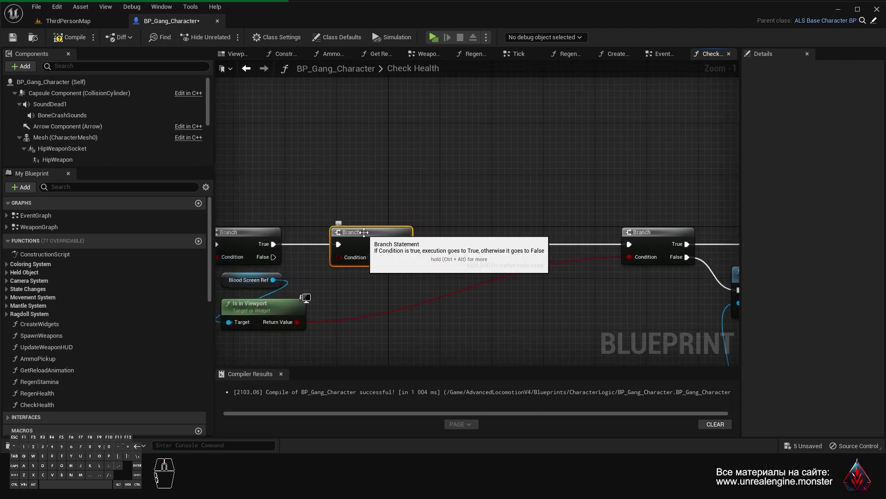
- Drag the Health variable from My Blueprint into the graph as a getter
middle_click(83, 404)
scroll(down, 3)
middle_click(85, 404)
middle_click(85, 404)
middle_click(84, 403)
drag(52, 376, 343, 157)
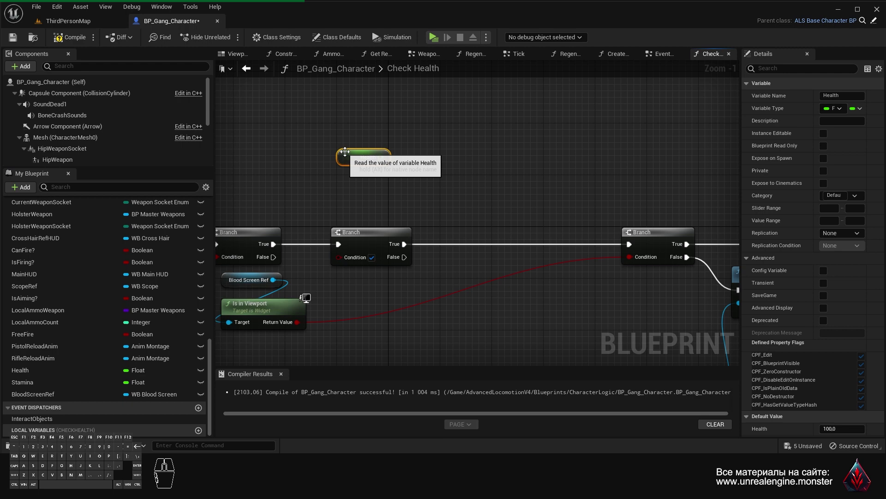
- Compare Health less-or-equal to 0.0 and wire the result into the new Branch's Condition
drag(350, 157, 353, 148)
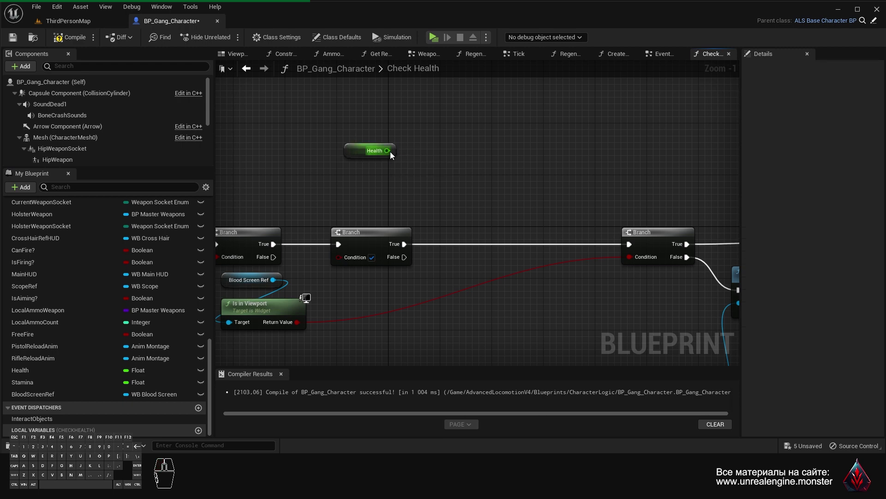
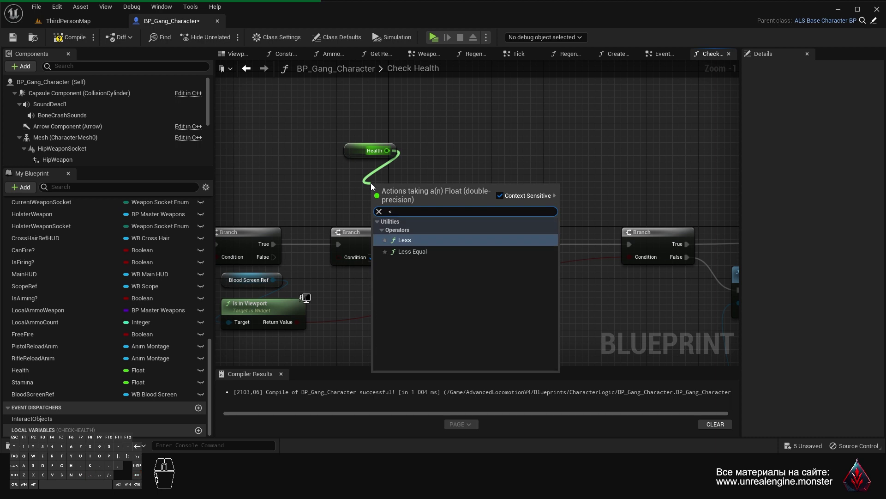
key(=)
key(Return)
drag(413, 193, 378, 181)
drag(396, 186, 342, 261)
drag(435, 189, 381, 212)
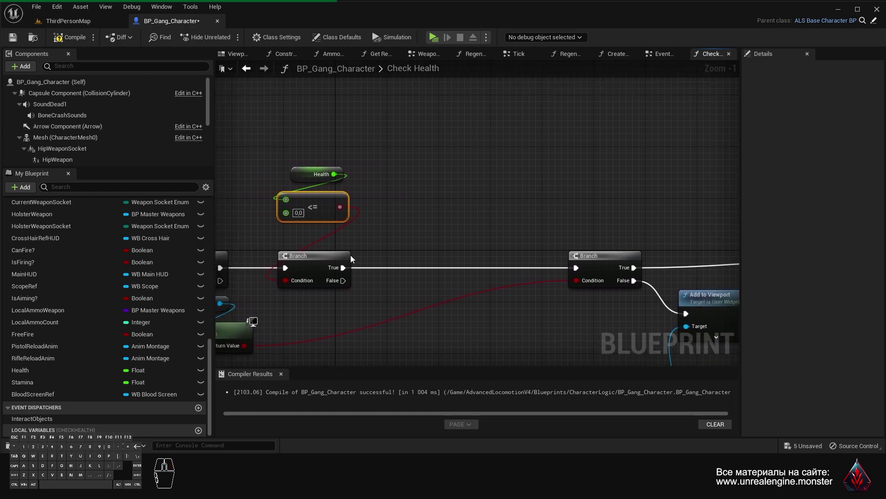
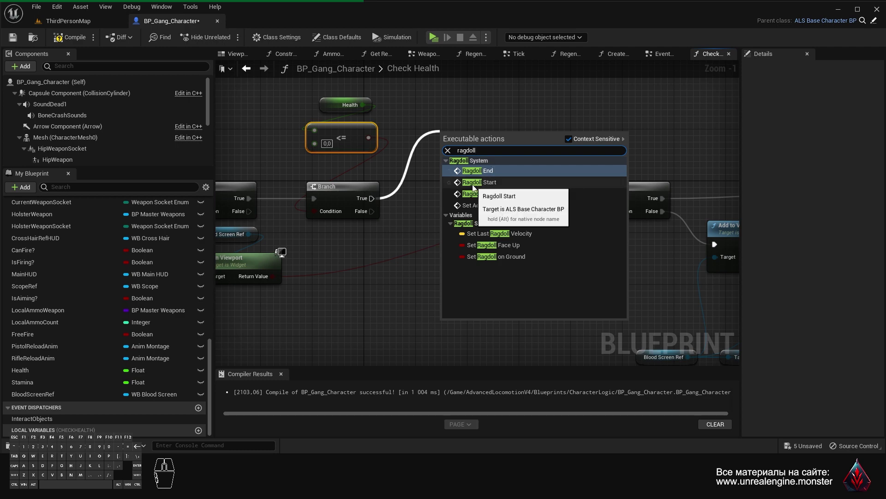
- Run Ragdoll Start from the new Branch's True output and pan to the blood screen nodes
click(488, 186)
drag(480, 143, 465, 143)
drag(459, 147, 439, 143)
drag(406, 208, 445, 188)
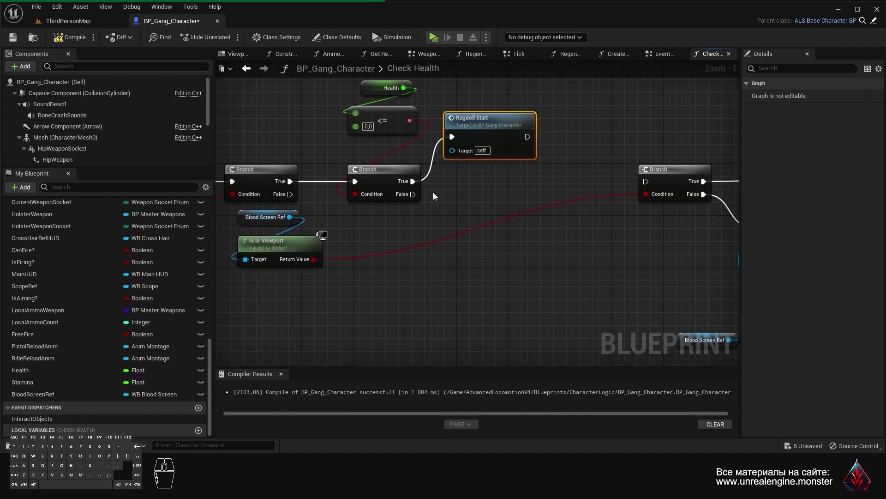
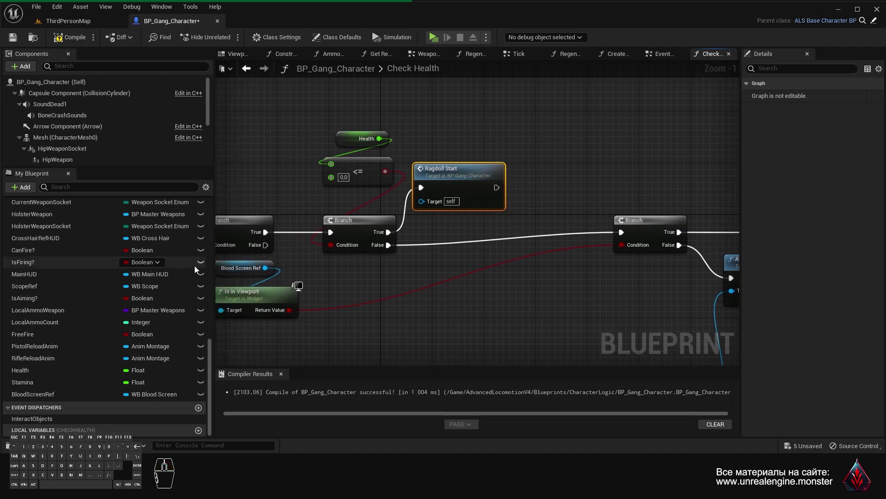
- Create a Boolean variable named PlayerDead in My Blueprint and recompile
middle_click(161, 259)
scroll(down, 3)
click(200, 278)
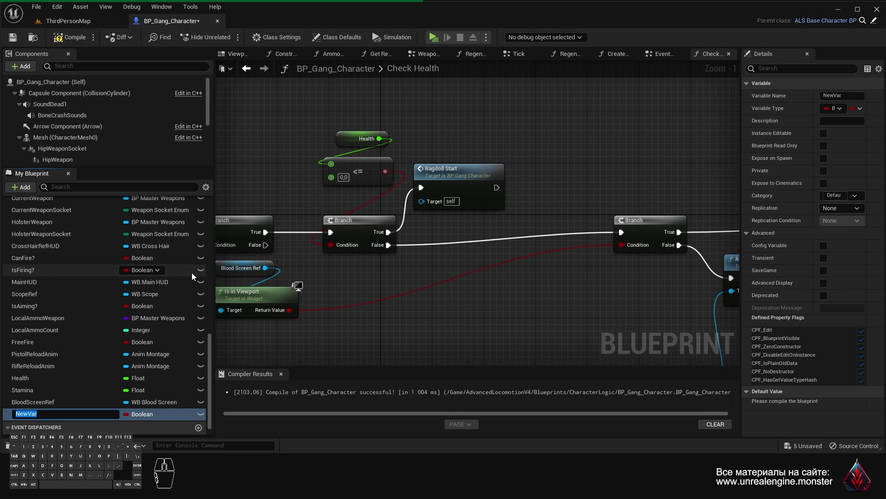
key(Caps_Lock)
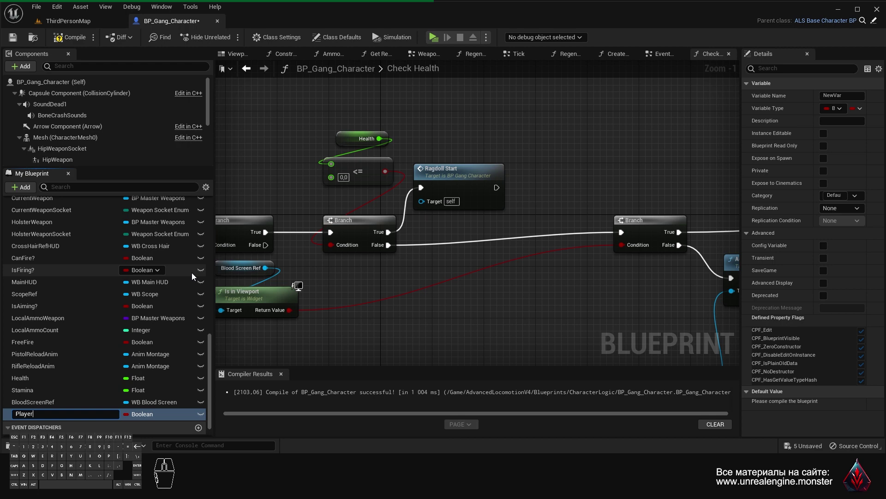
key(Caps_Lock)
key(Return)
click(60, 40)
click(13, 37)
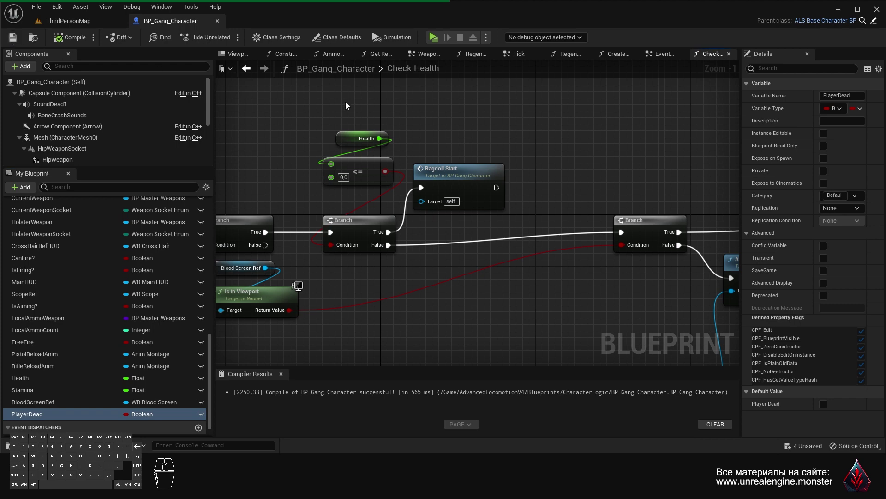
- Place a PlayerDead setter after Ragdoll Start and tick it to true
drag(474, 232, 451, 222)
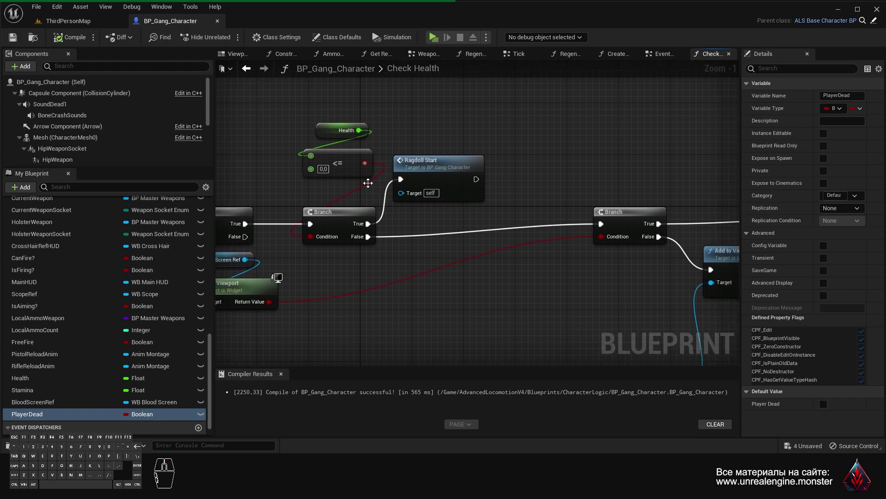
drag(68, 415, 508, 168)
drag(527, 170, 511, 174)
drag(479, 180, 500, 183)
click(541, 192)
click(539, 177)
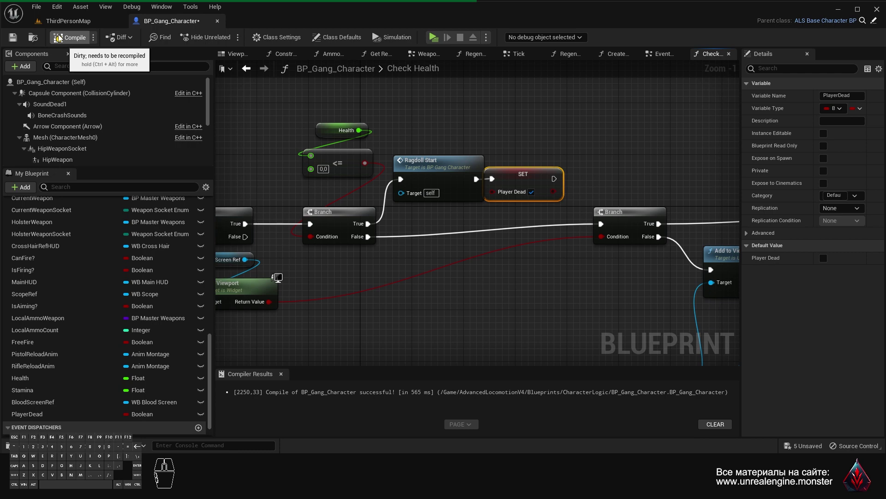
- Recompile the blueprint and bring the start of Check Health back into view
click(18, 43)
drag(368, 279, 393, 245)
click(354, 183)
drag(348, 227, 479, 207)
click(481, 170)
right_click(496, 213)
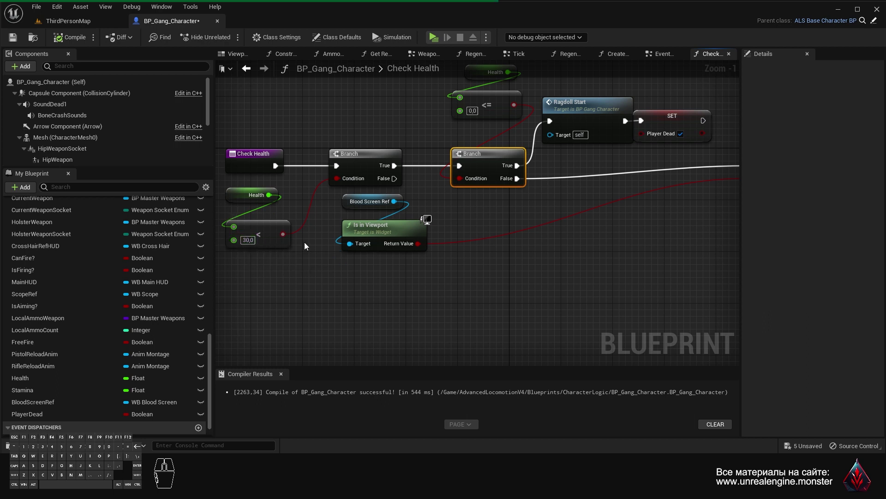
- Add a Branch on the first Branch's False output and position it below
drag(395, 184, 550, 255)
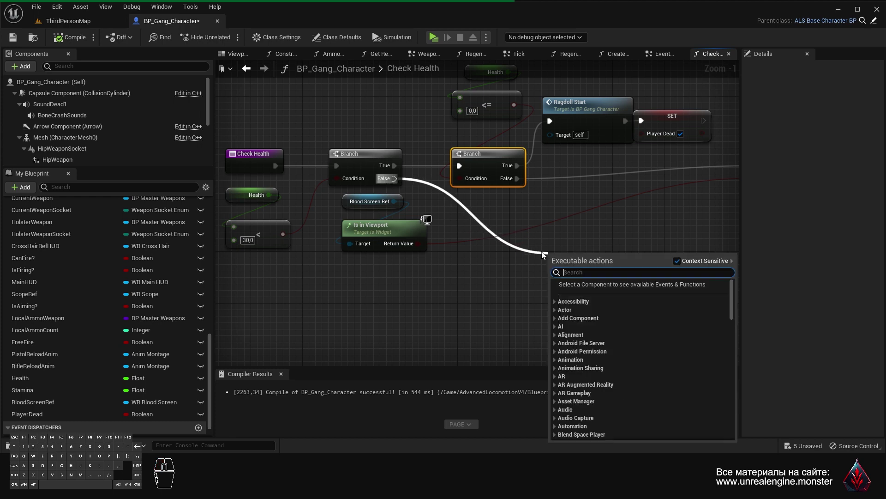
key(b)
key(Return)
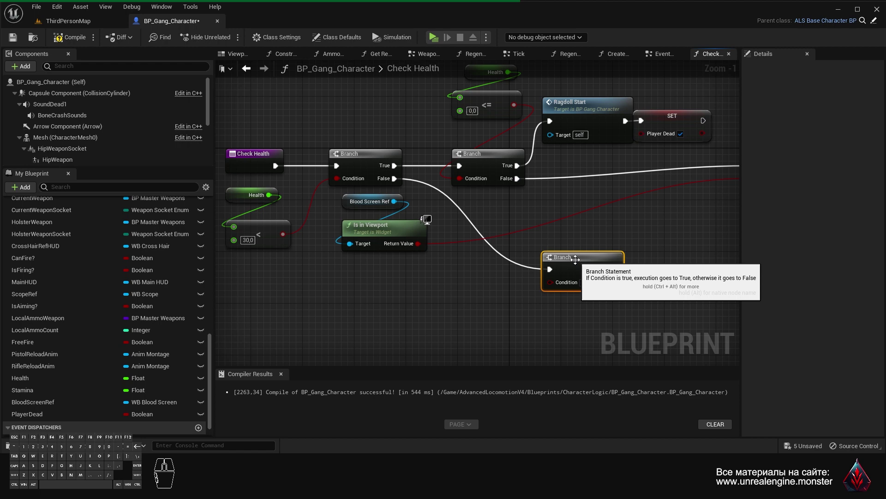
drag(575, 258, 557, 264)
drag(458, 263, 471, 248)
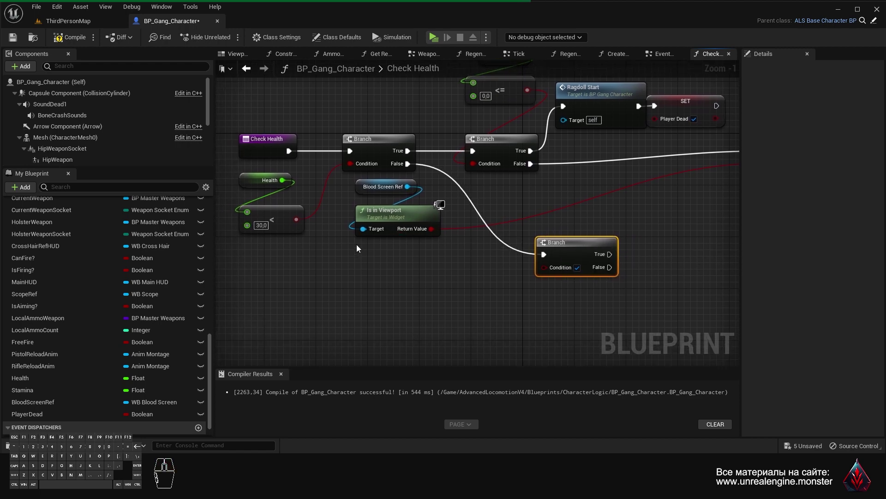
- Duplicate the Blood Screen Ref Is in Viewport nodes and feed Return Value into the new Branch's Condition
drag(345, 262, 395, 192)
key(ctrl+c)
key(ctrl+v)
drag(389, 292, 407, 281)
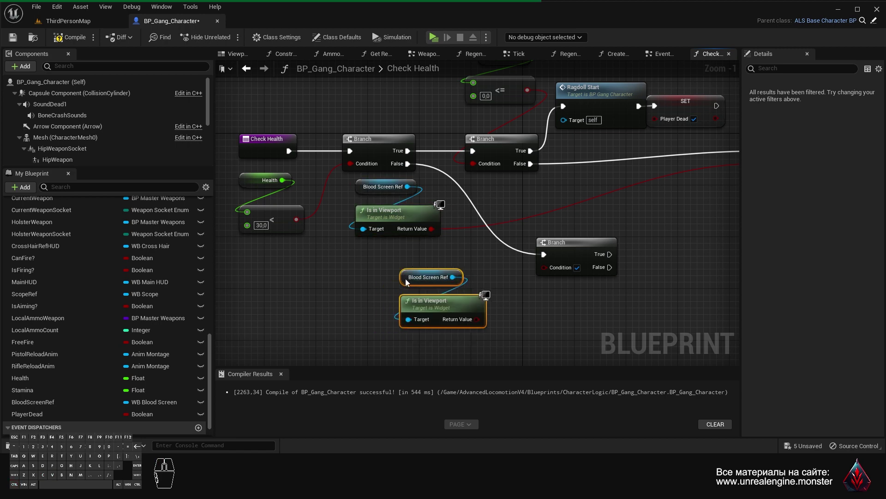
drag(476, 321, 546, 270)
drag(582, 305, 469, 310)
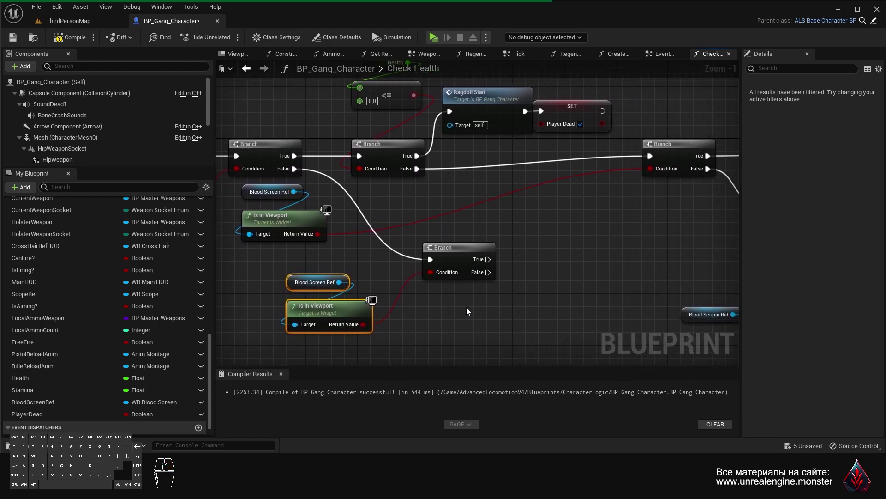
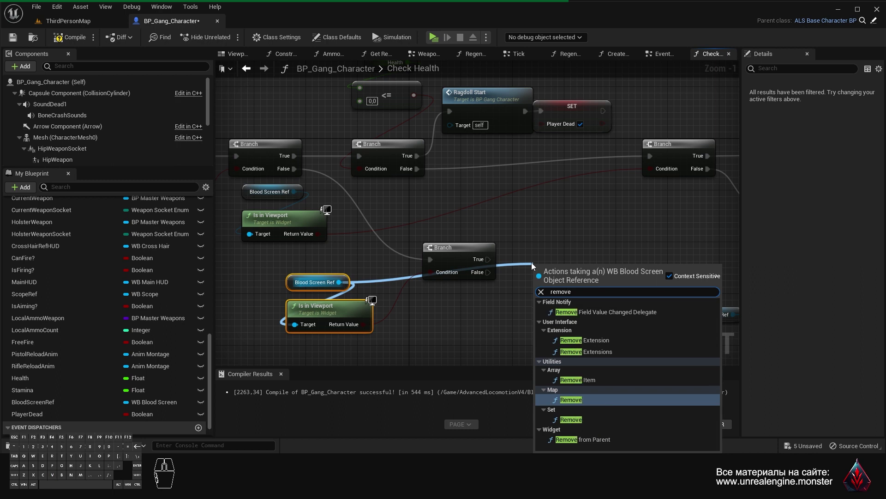
- Call Remove from Parent on Blood Screen Ref from the Branch's True output and recompile
key(space)
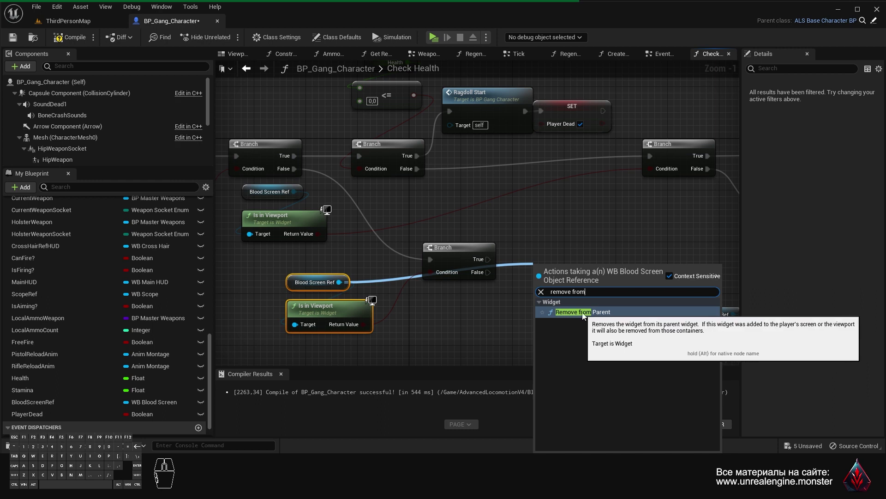
click(593, 316)
drag(562, 281, 528, 249)
click(491, 264)
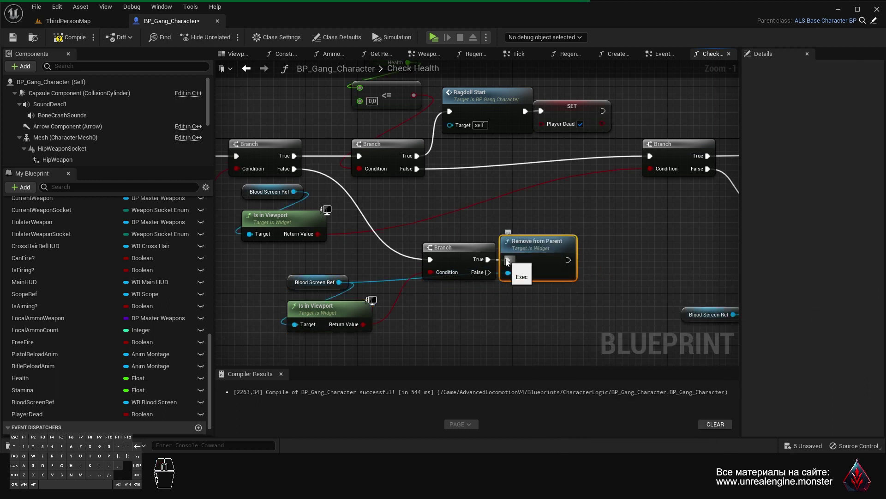
click(69, 38)
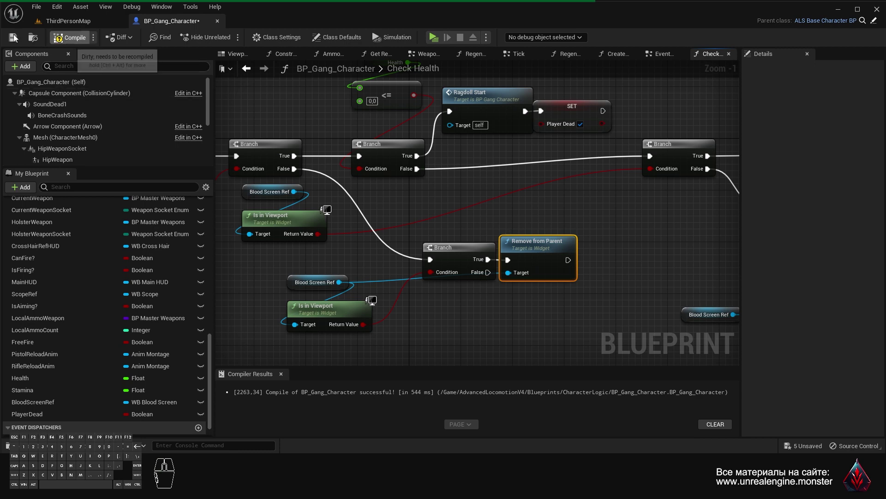
click(15, 35)
- Pan across the Check Health graph from the branch to the blood screen nodes and back to its start
middle_click(479, 177)
drag(507, 176, 517, 219)
drag(376, 119, 420, 175)
drag(431, 157, 429, 173)
drag(599, 247, 688, 236)
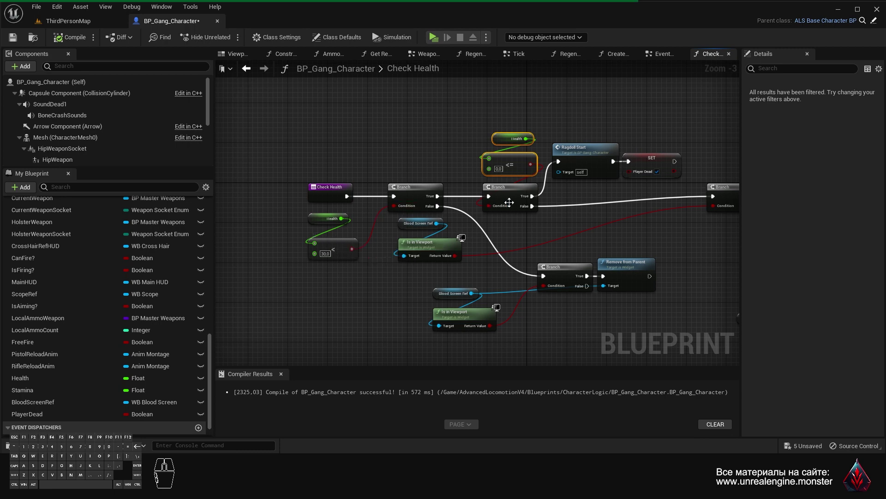
drag(545, 204, 407, 202)
drag(522, 218, 341, 203)
drag(478, 212, 374, 208)
drag(523, 320, 595, 205)
drag(451, 141, 442, 225)
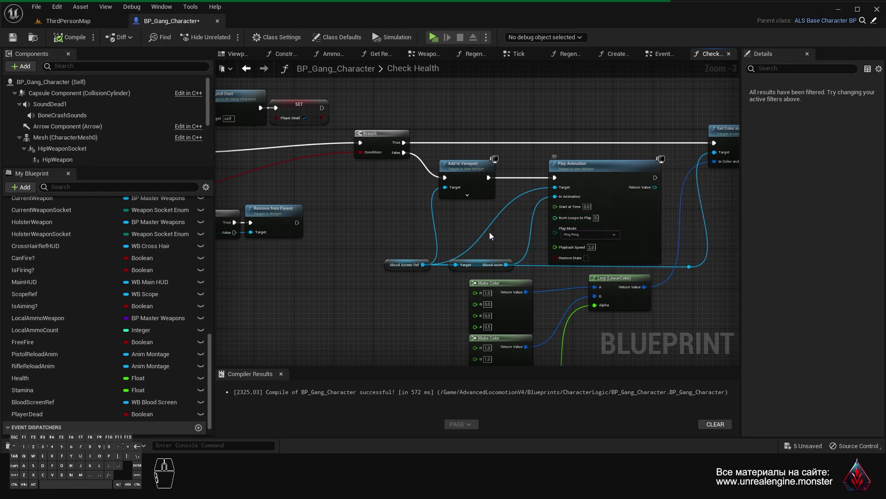
drag(385, 248, 662, 251)
drag(536, 184, 547, 229)
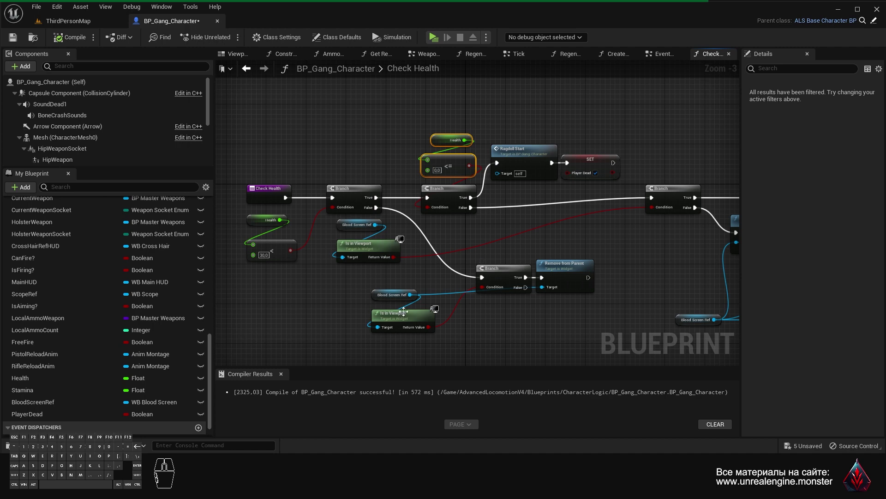
drag(487, 229, 465, 255)
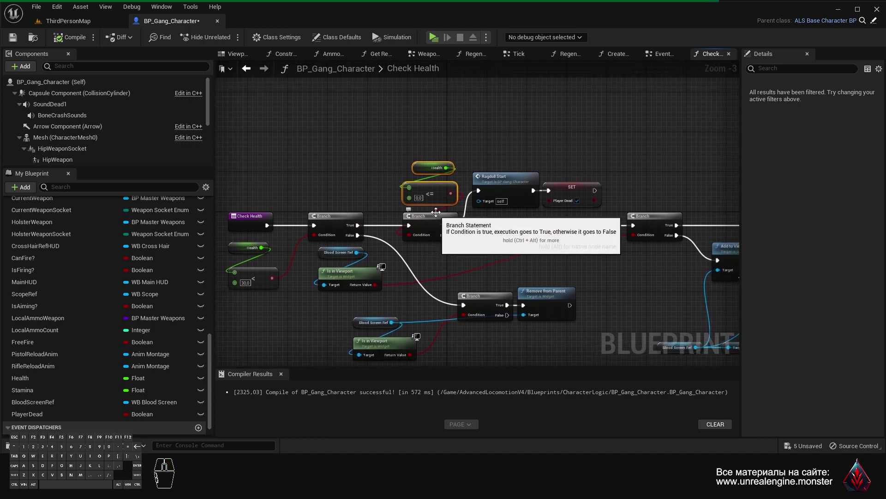
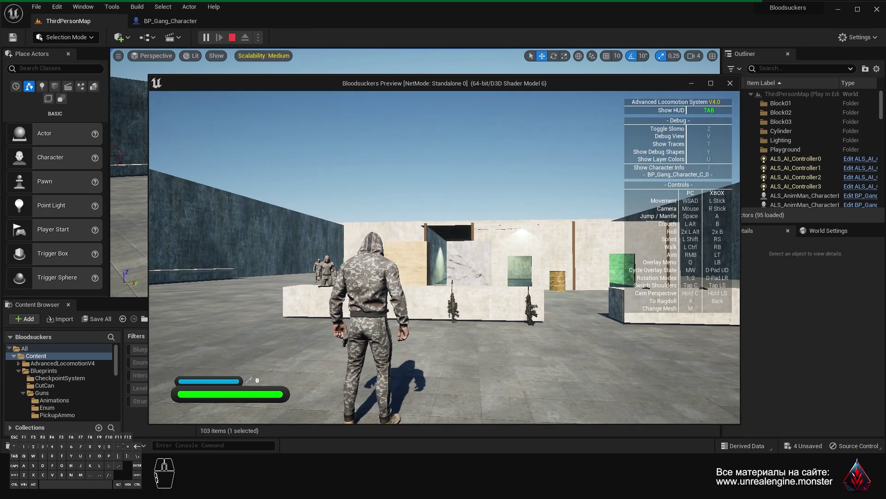
- Damage the character with H repeatedly until health is low enough for the blood screen
key(h)
key(h)
key(h)
key(h)
key(h)
key(h)
key(h)
key(h)
key(h)
key(h)
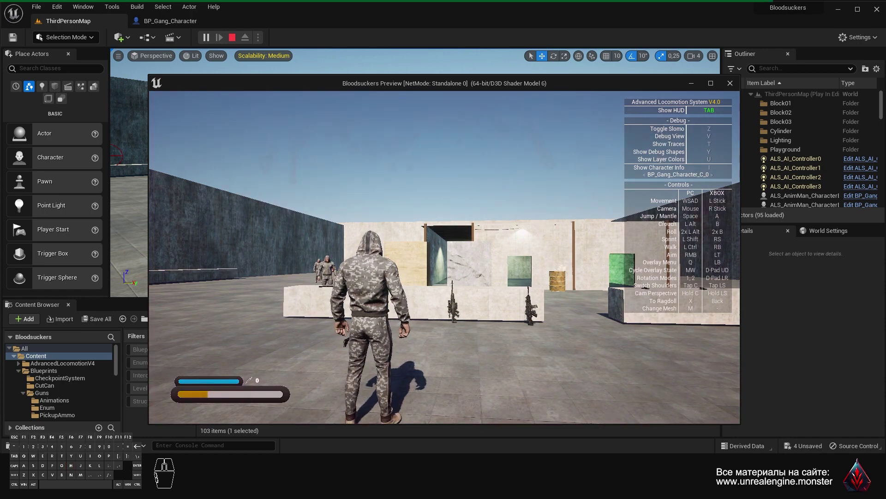
key(h)
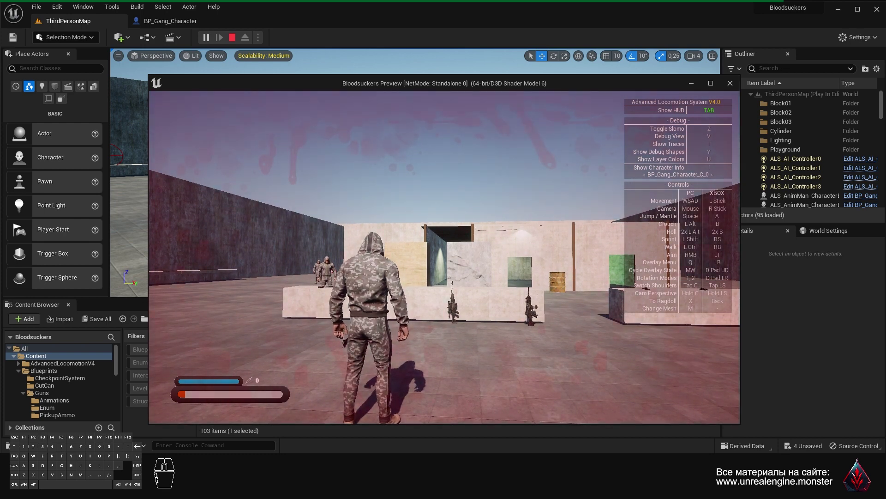
- Let health regenerate until the blood screen clears, then end the play session with Escape
key(0)
key(0)
key(0)
key(0)
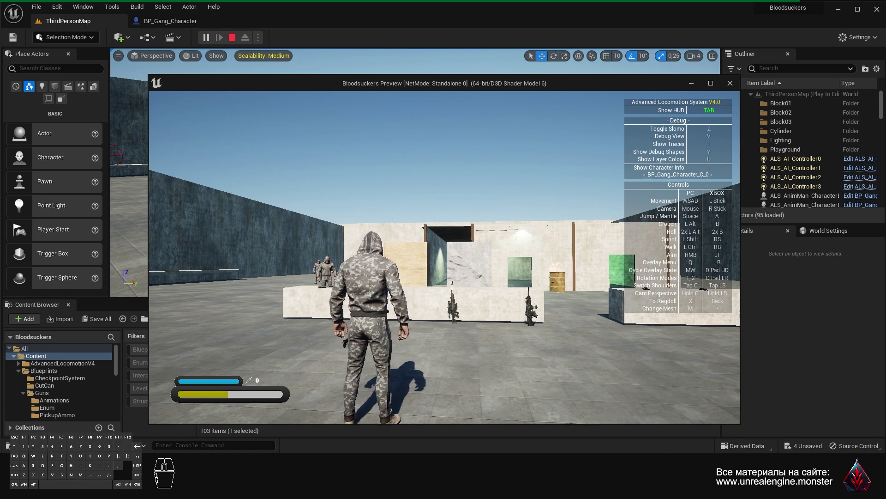
key(0)
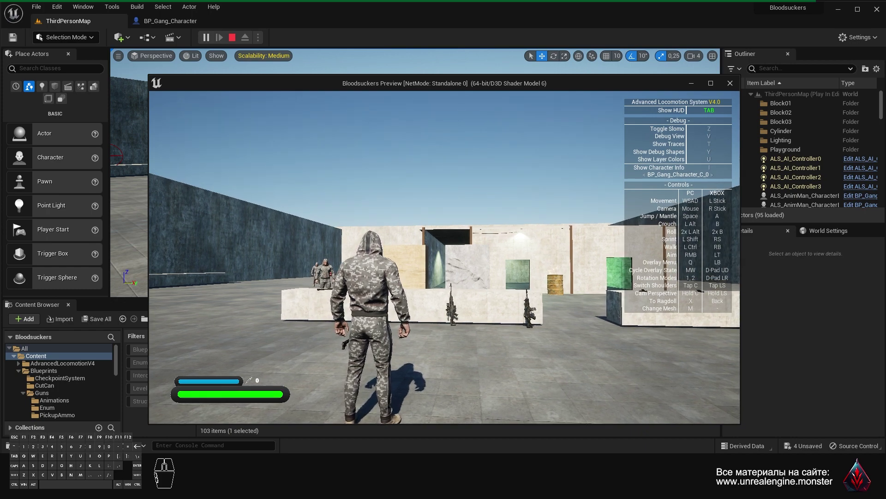
key(Escape)
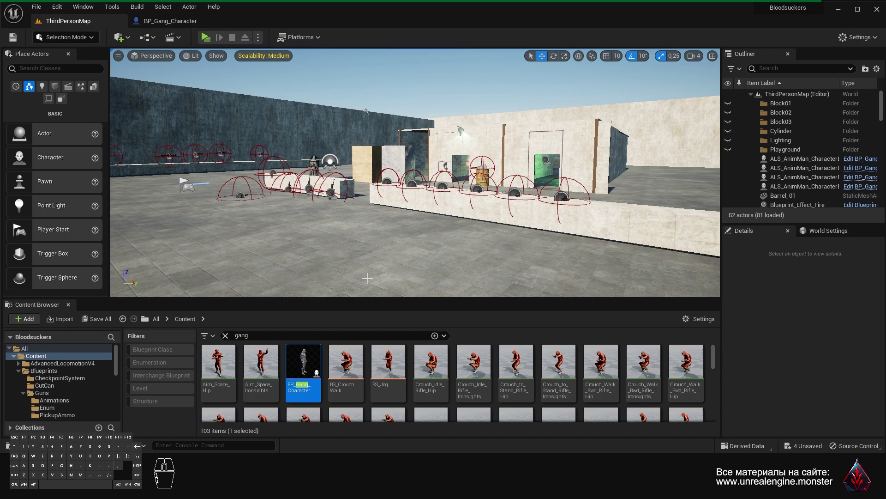